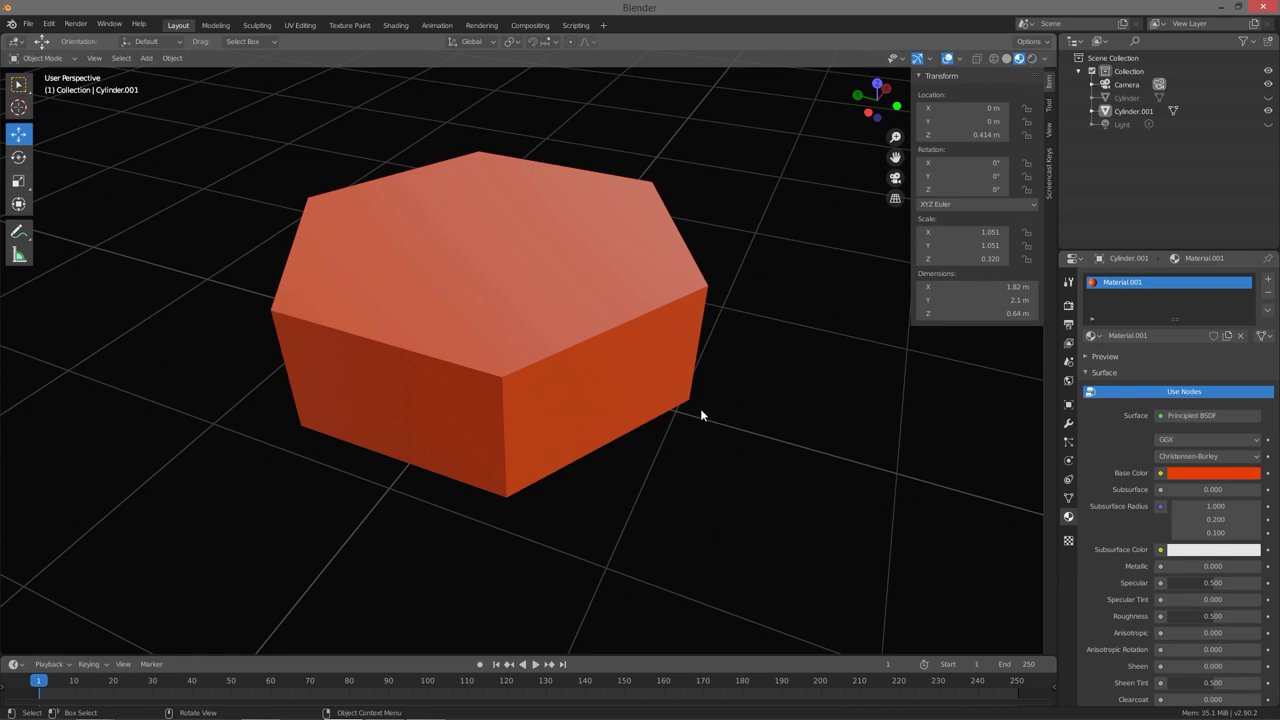
# Orbit around the orange hexagonal cylinder and select Cylinder.001 as the active object.
pyautogui.middleClick(449, 367)
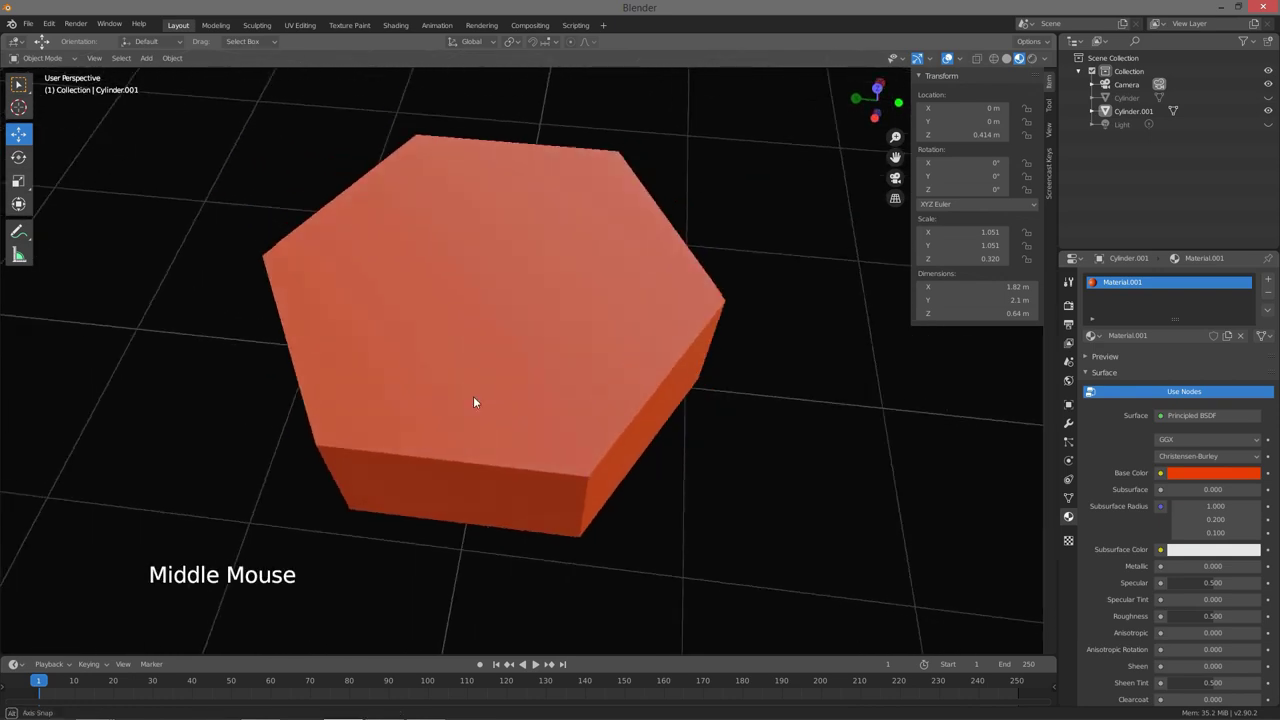
pyautogui.middleClick(476, 322)
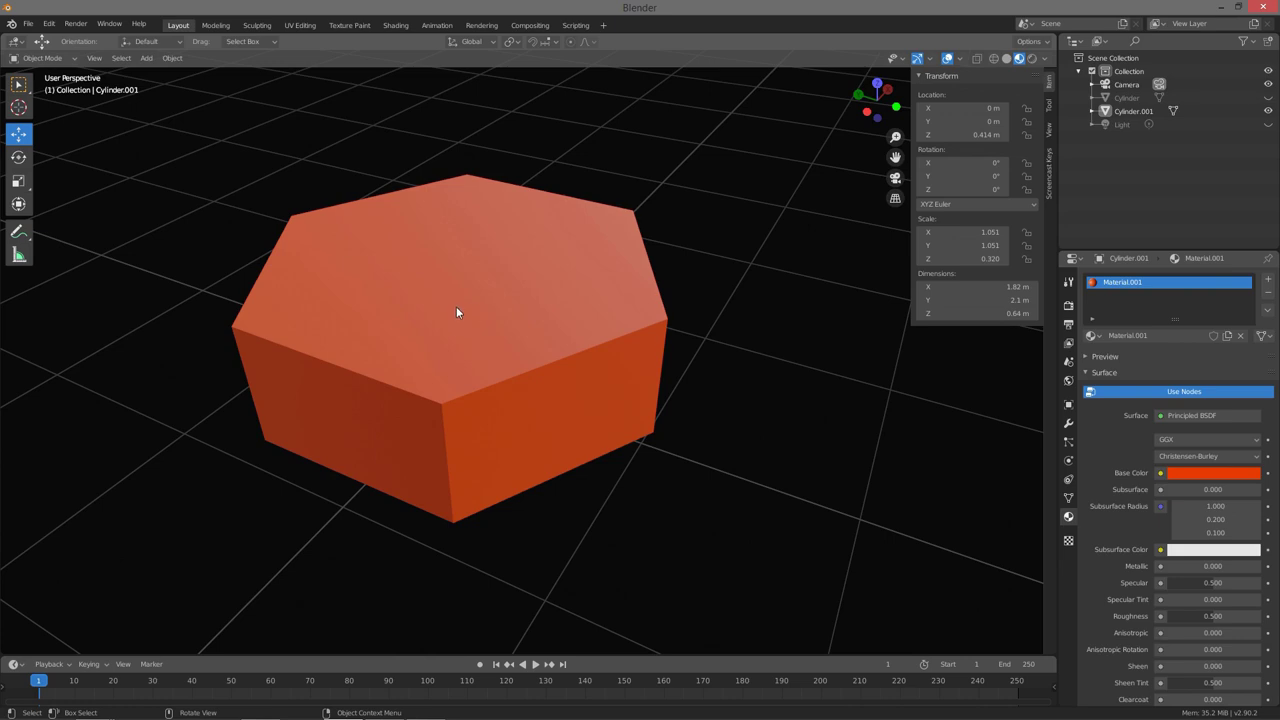
pyautogui.middleClick(465, 311)
pyautogui.middleClick(468, 298)
# Enter Edit Mode on the cylinder and select both its top and bottom hexagonal faces.
pyautogui.click(468, 296)
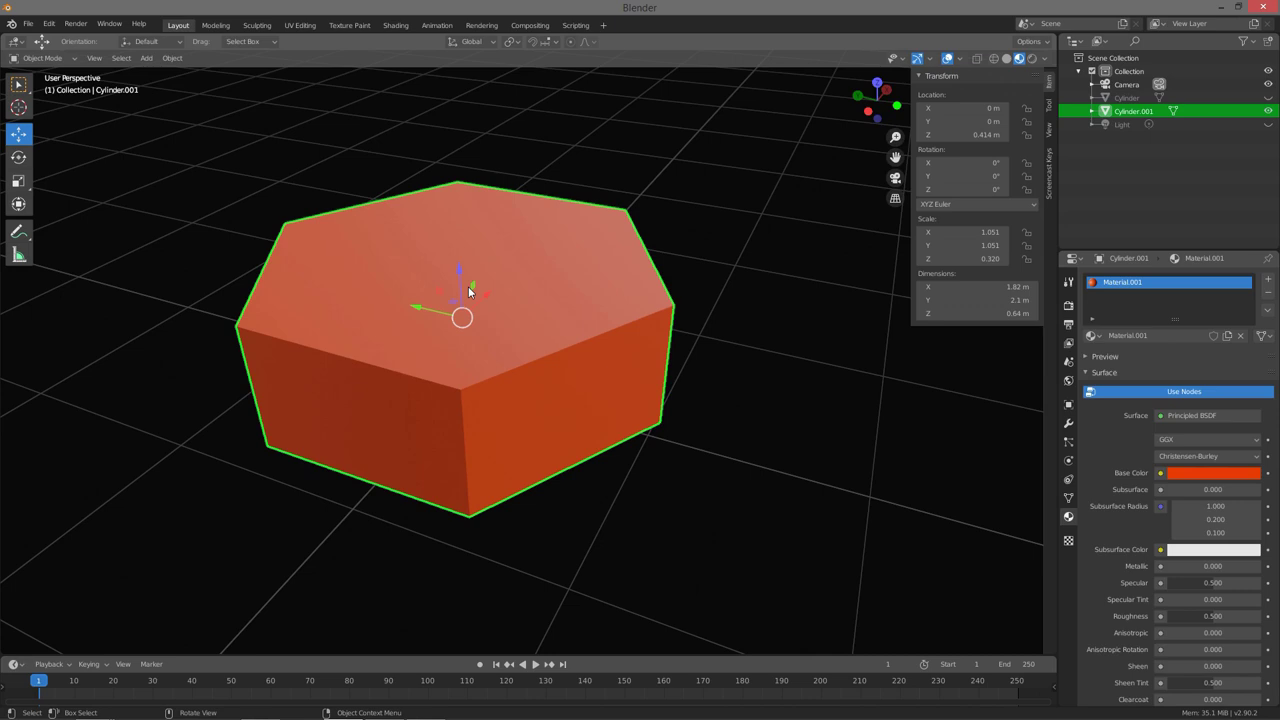
pyautogui.press('Tab')
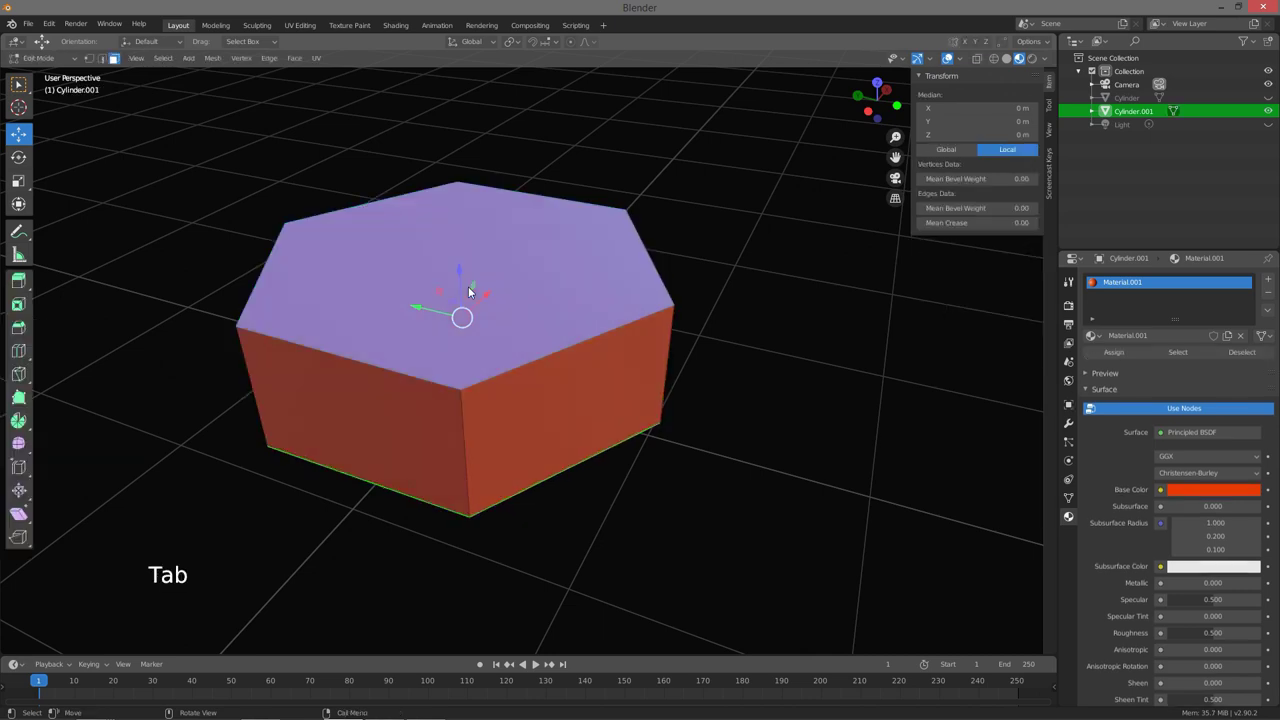
pyautogui.click(350, 284)
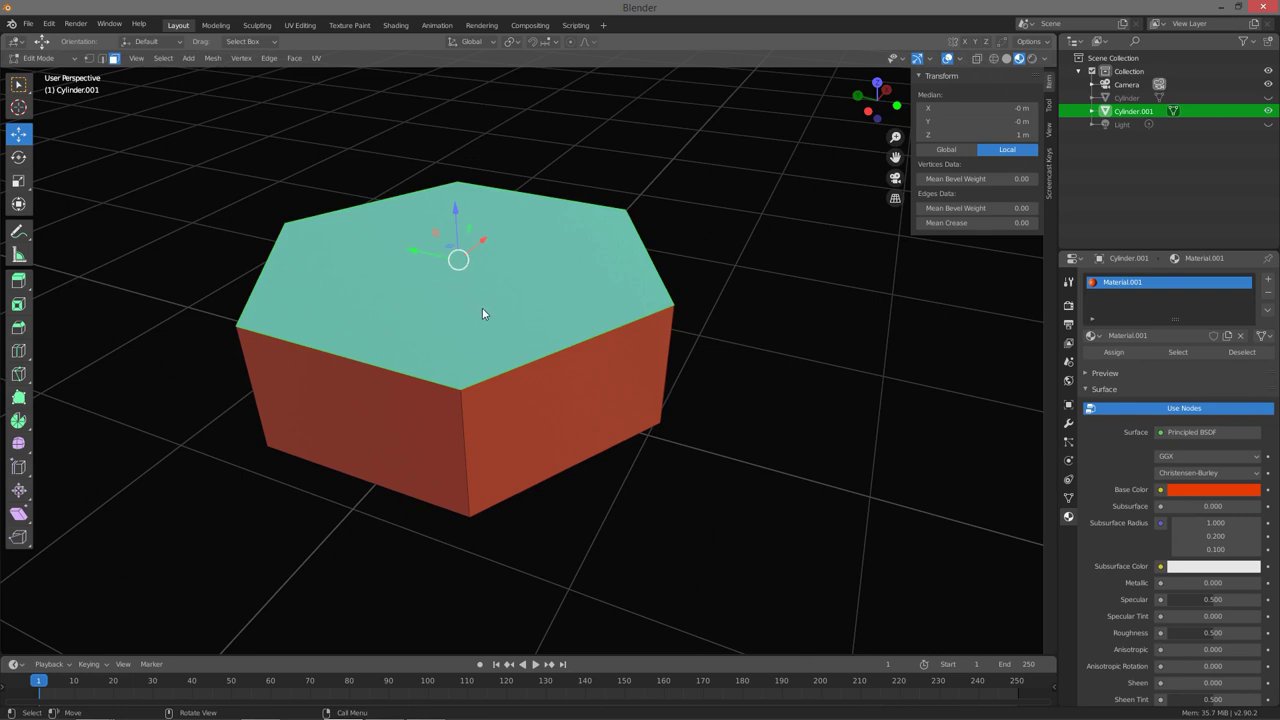
pyautogui.middleClick(492, 307)
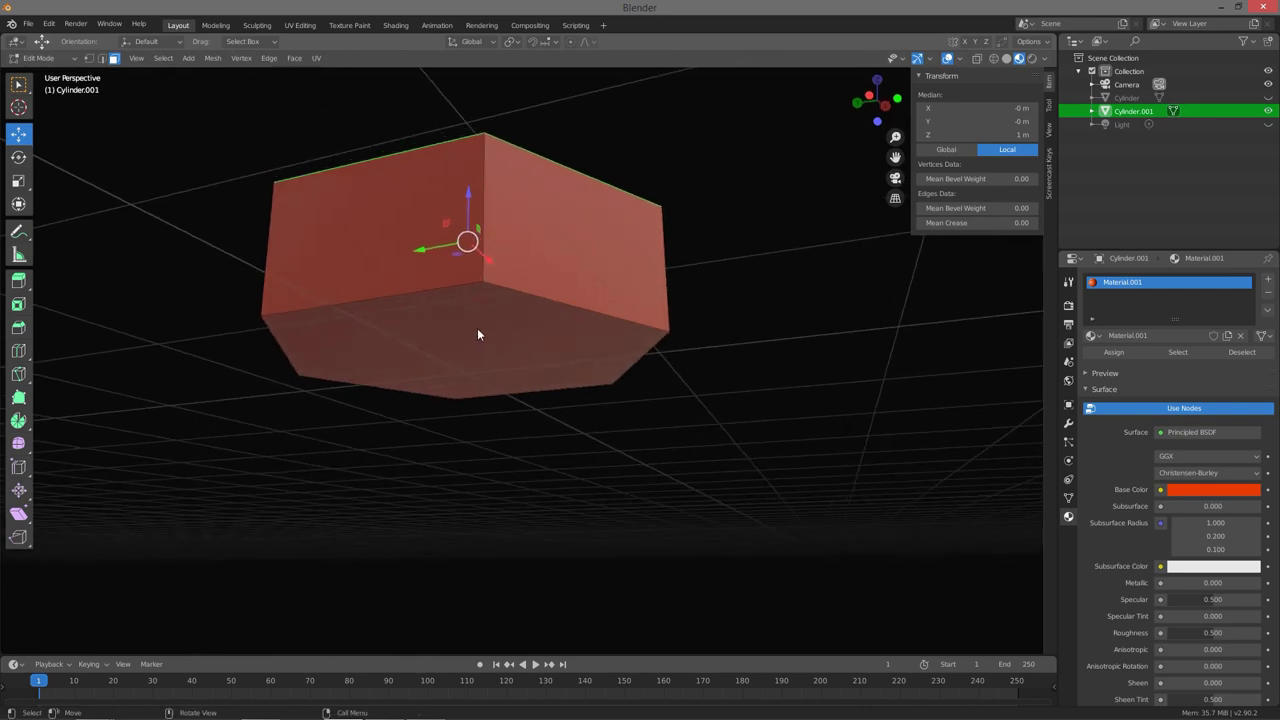
pyautogui.click(487, 337)
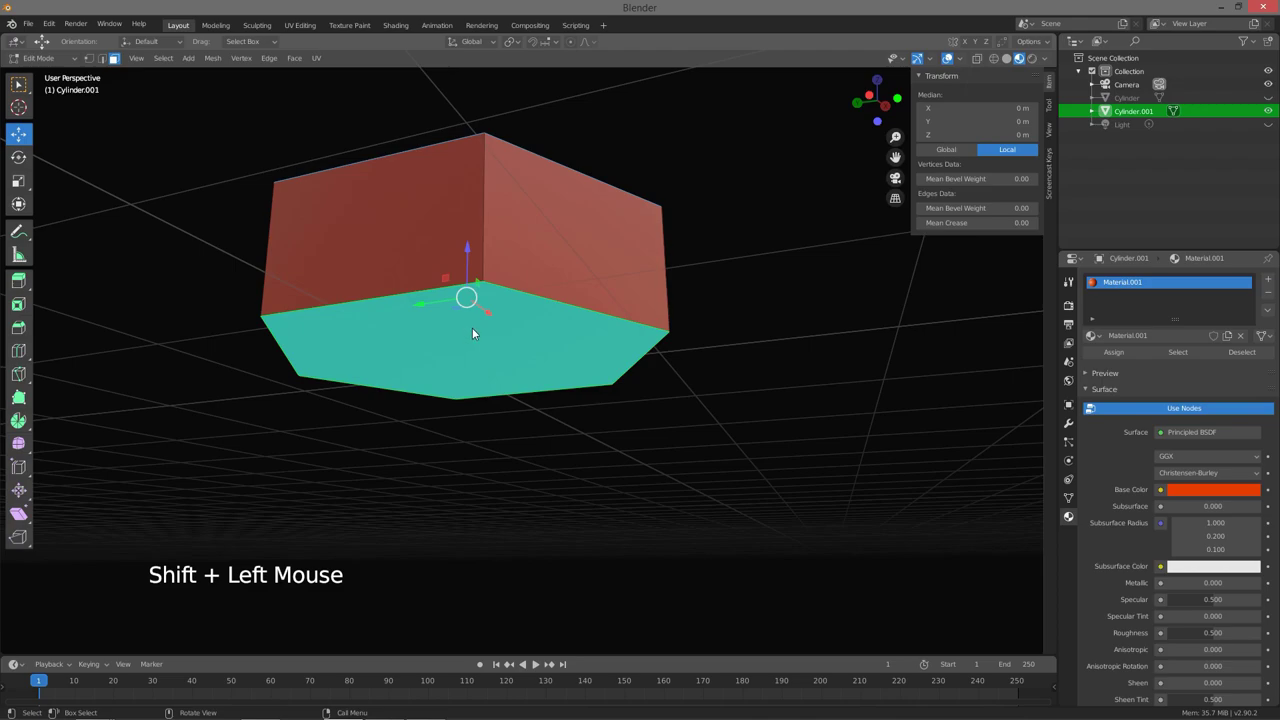
pyautogui.middleClick(469, 343)
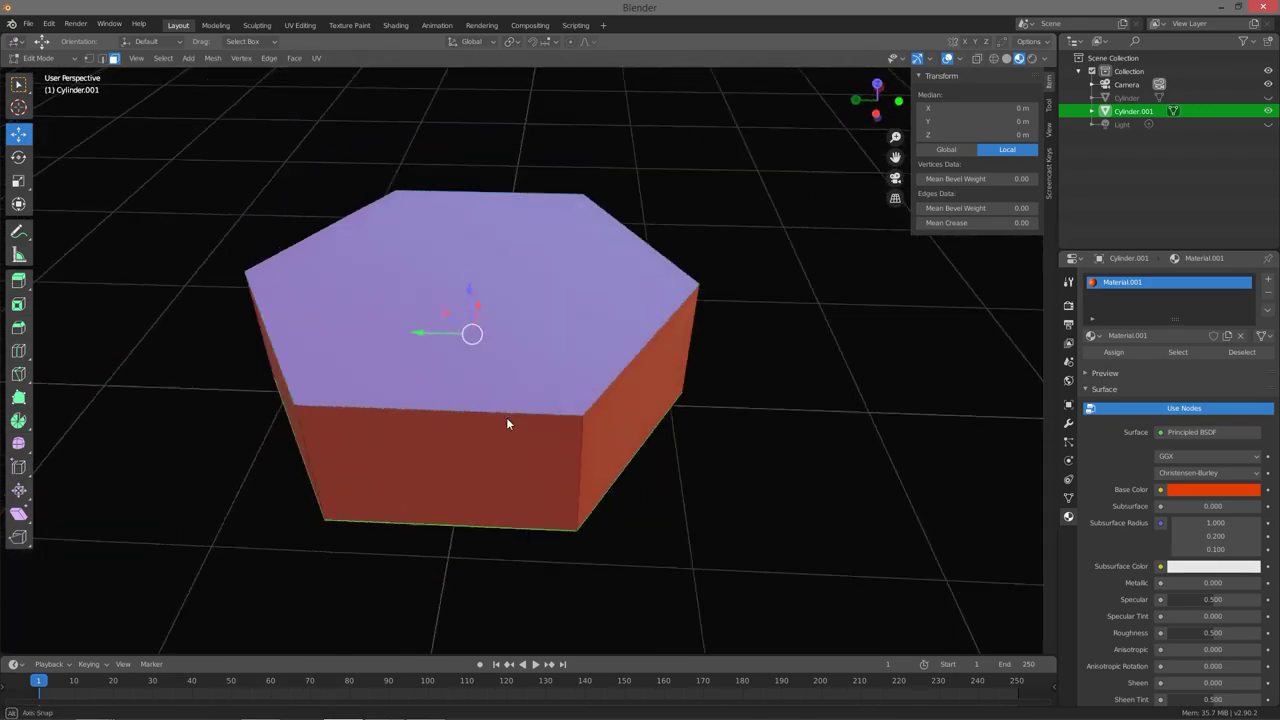
# Inset the two selected hexagonal faces to leave a narrow rim, inspecting the result from several angles.
pyautogui.middleClick(512, 372)
pyautogui.middleClick(512, 350)
pyautogui.middleClick(518, 357)
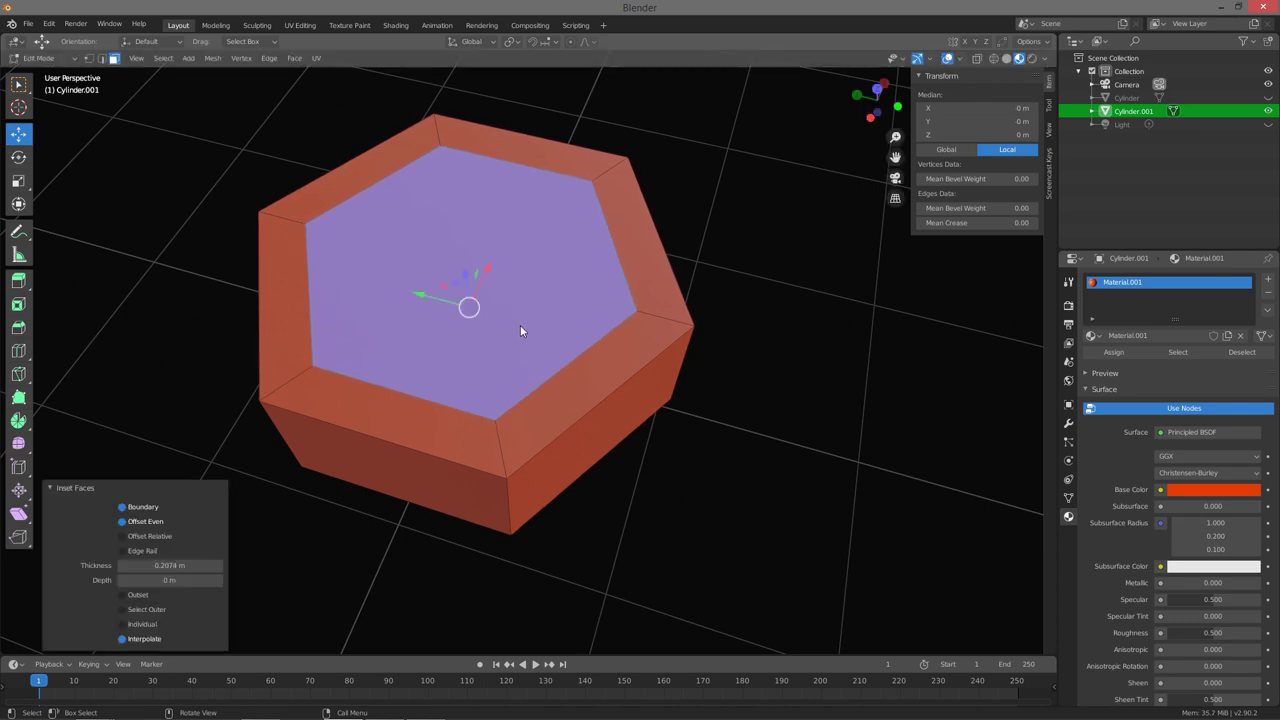
pyautogui.middleClick(496, 341)
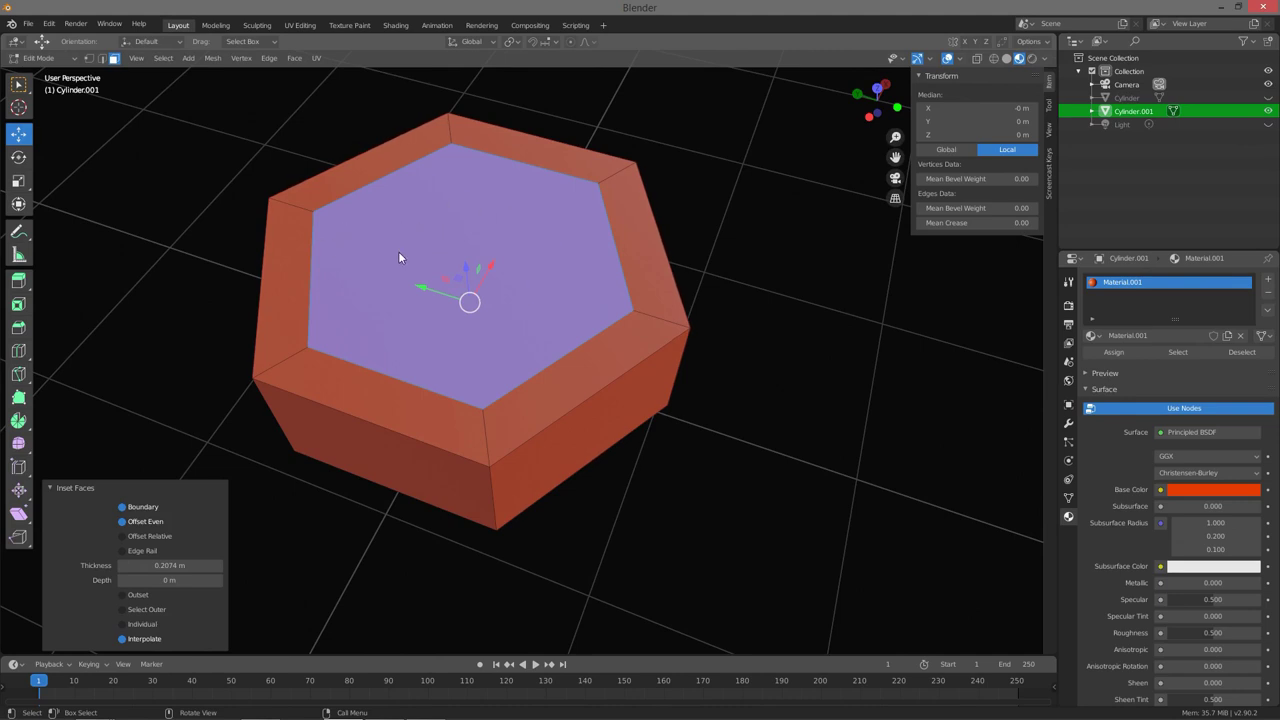
# Delete the inner inset faces so a hole opens through the hexagon, then look through it.
pyautogui.press('x')
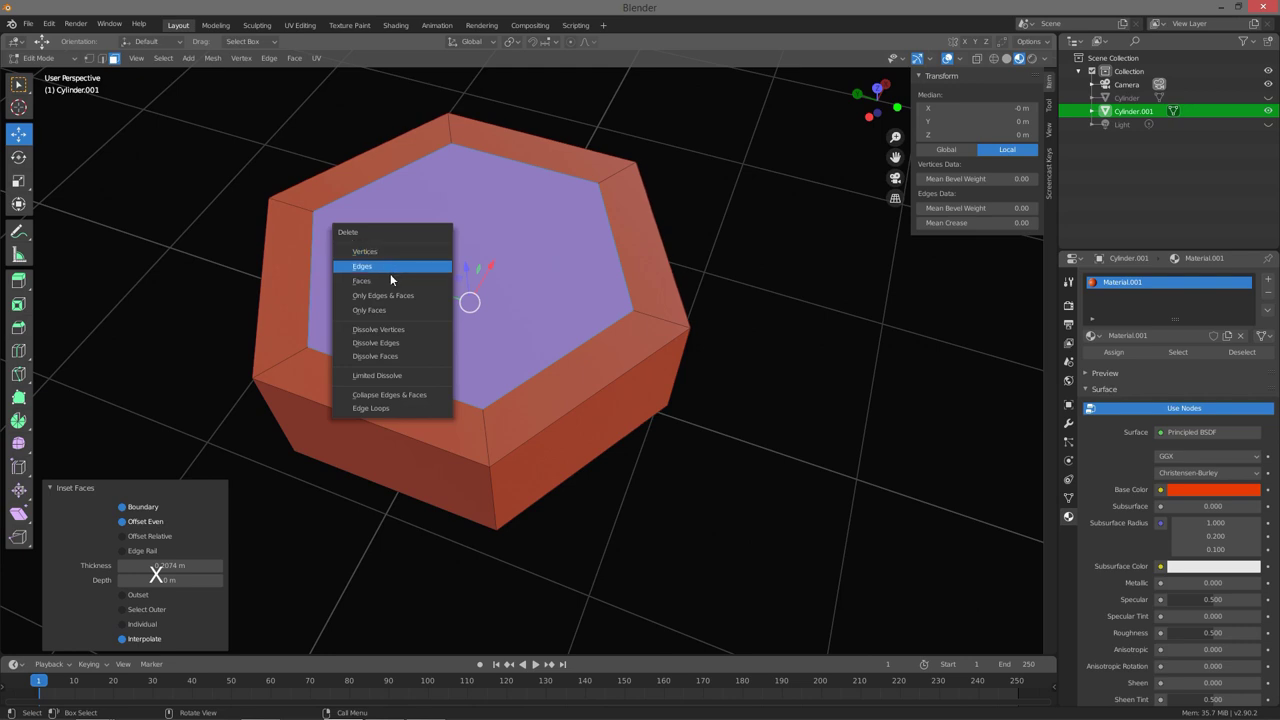
pyautogui.middleClick(414, 277)
pyautogui.middleClick(429, 220)
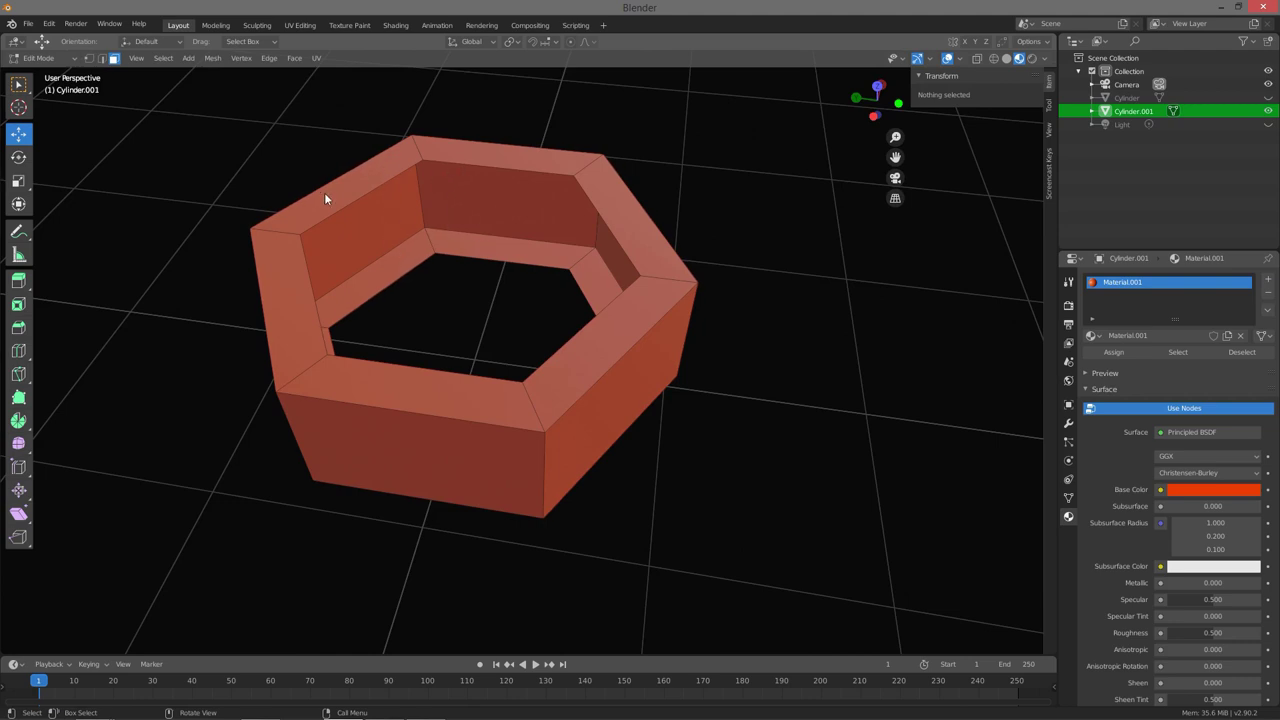
pyautogui.middleClick(431, 241)
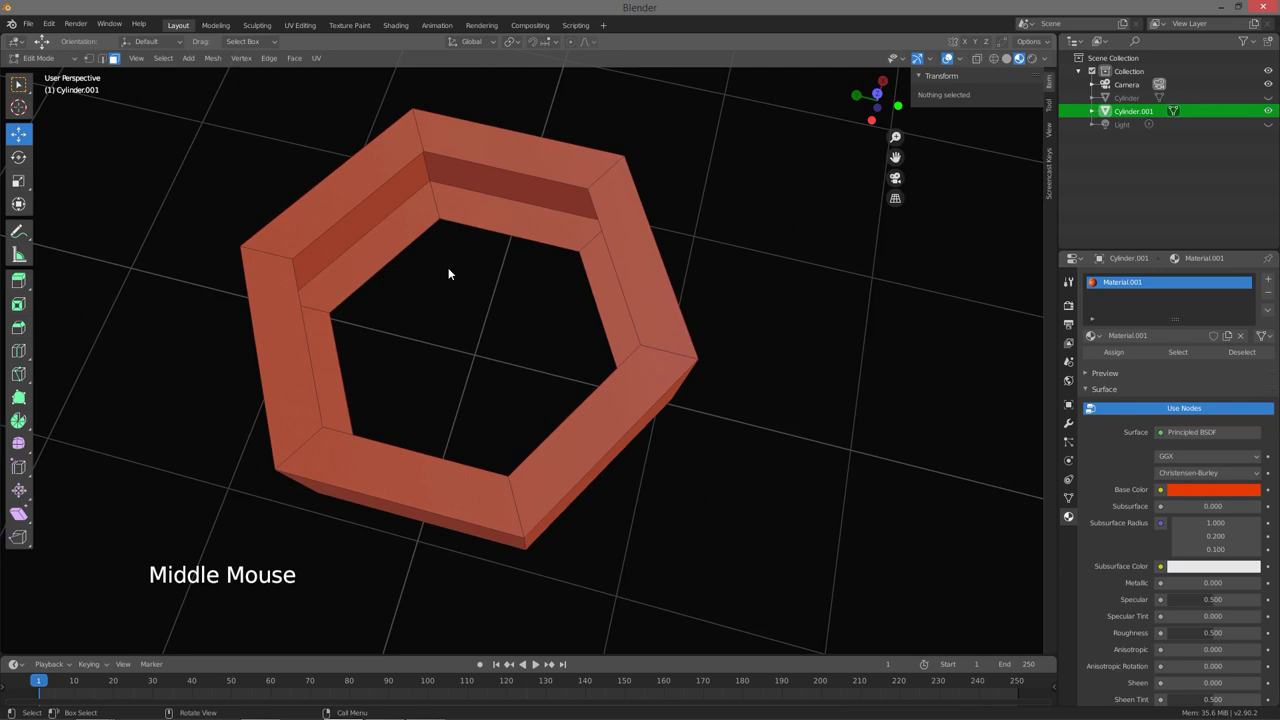
pyautogui.middleClick(444, 262)
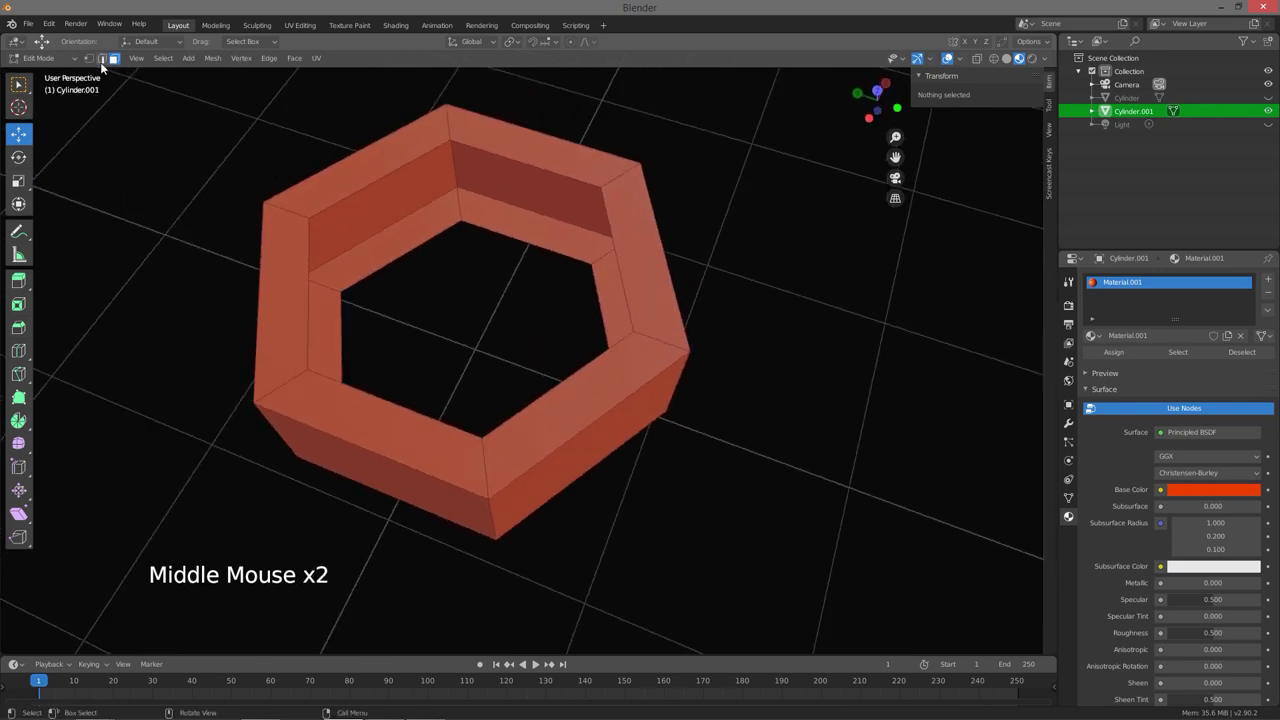
# Step back through the recent edits with Ctrl+Z until the deleted inset faces are restored.
pyautogui.click(103, 64)
pyautogui.click(354, 197)
pyautogui.click(414, 253)
pyautogui.press('f')
pyautogui.press('ctrl+z')
pyautogui.press('ctrl+z')
pyautogui.press('ctrl+z')
pyautogui.press('ctrl+z')
pyautogui.middleClick(450, 275)
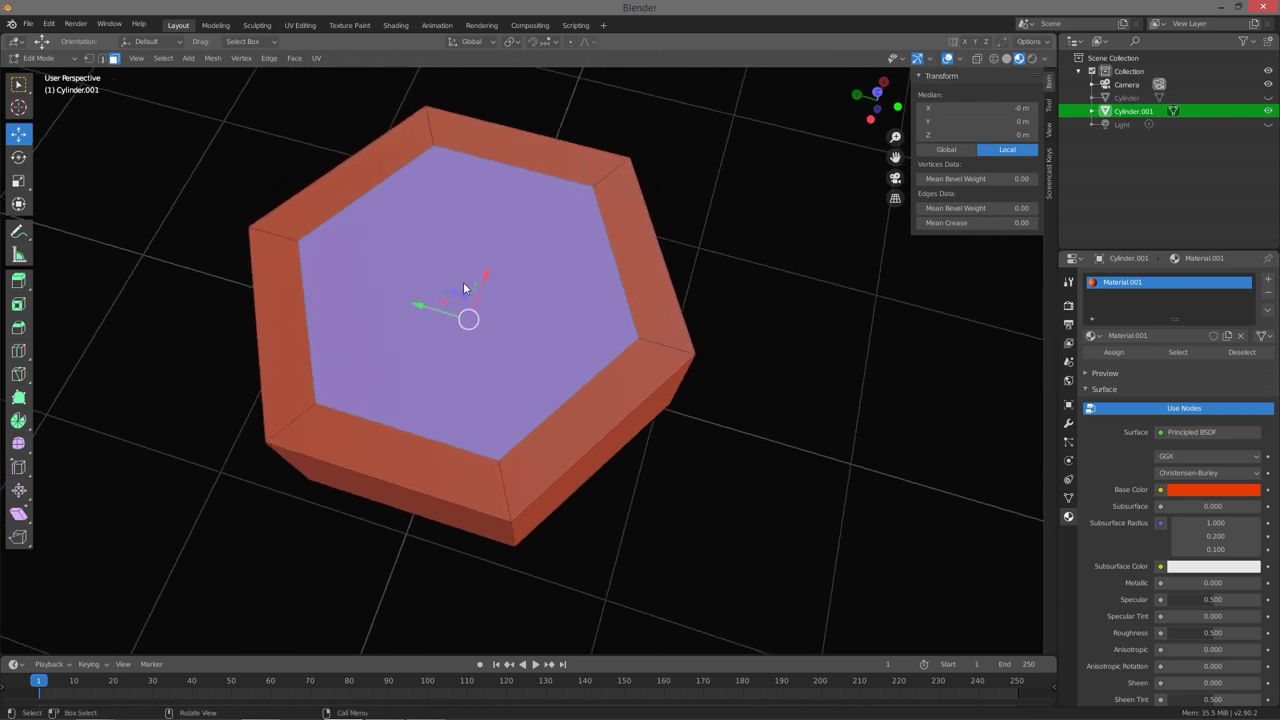
pyautogui.middleClick(463, 287)
# Bridge the top and bottom edge loops into solid inner walls, forming a hollow hexagonal ring.
pyautogui.press('ctrl+e')
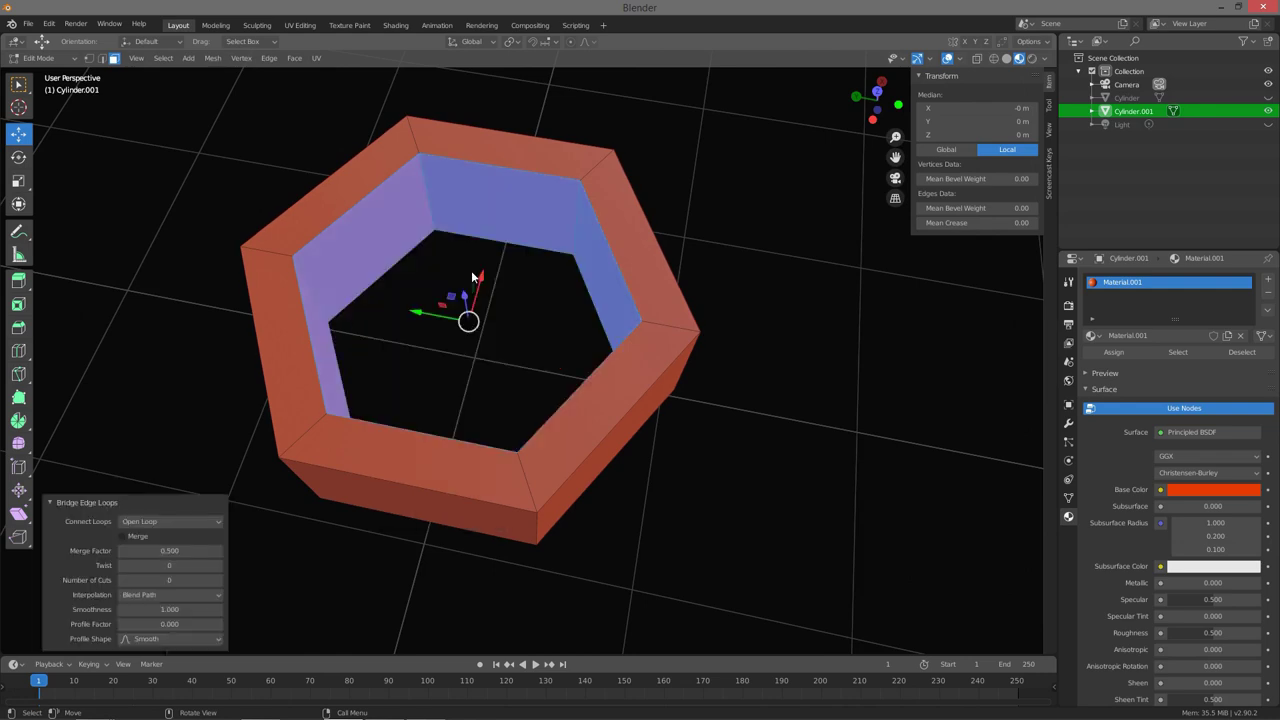
pyautogui.middleClick(439, 286)
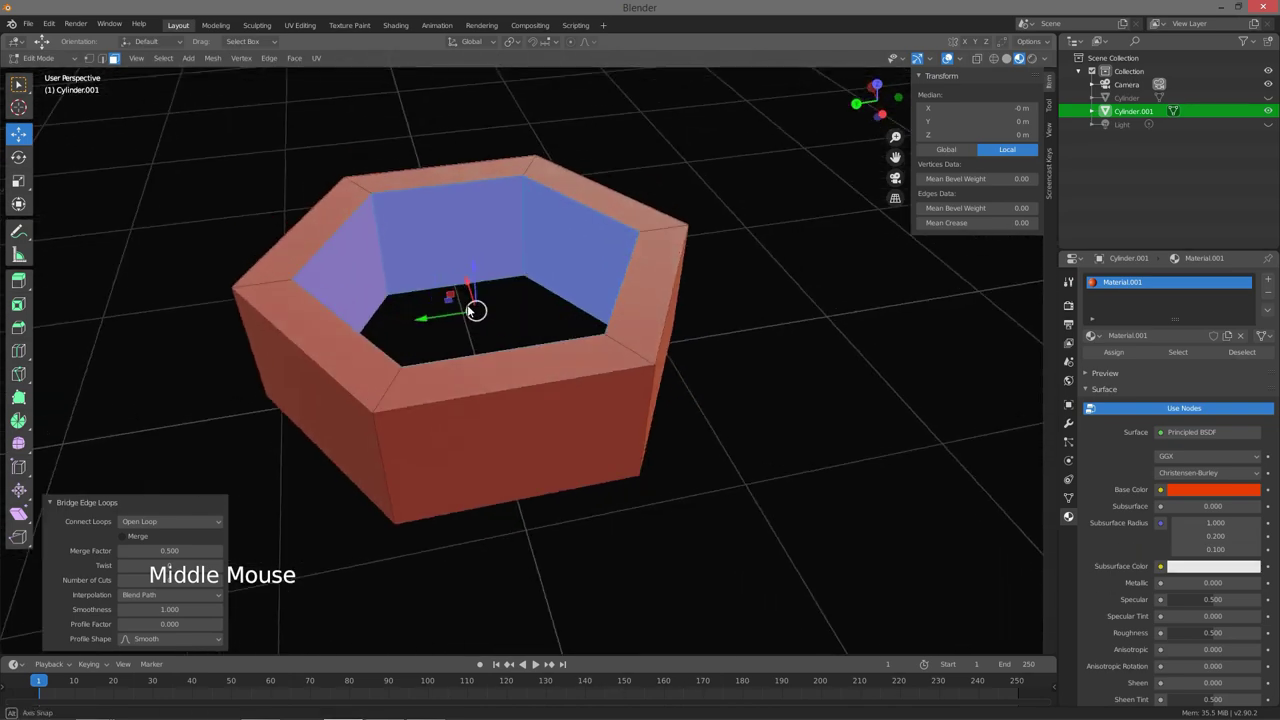
pyautogui.middleClick(453, 305)
pyautogui.middleClick(439, 327)
# Return to Object Mode with the finished hollow ring and nothing selected.
pyautogui.press('Tab')
pyautogui.middleClick(475, 303)
pyautogui.press('a')
pyautogui.press('a')
pyautogui.middleClick(489, 305)
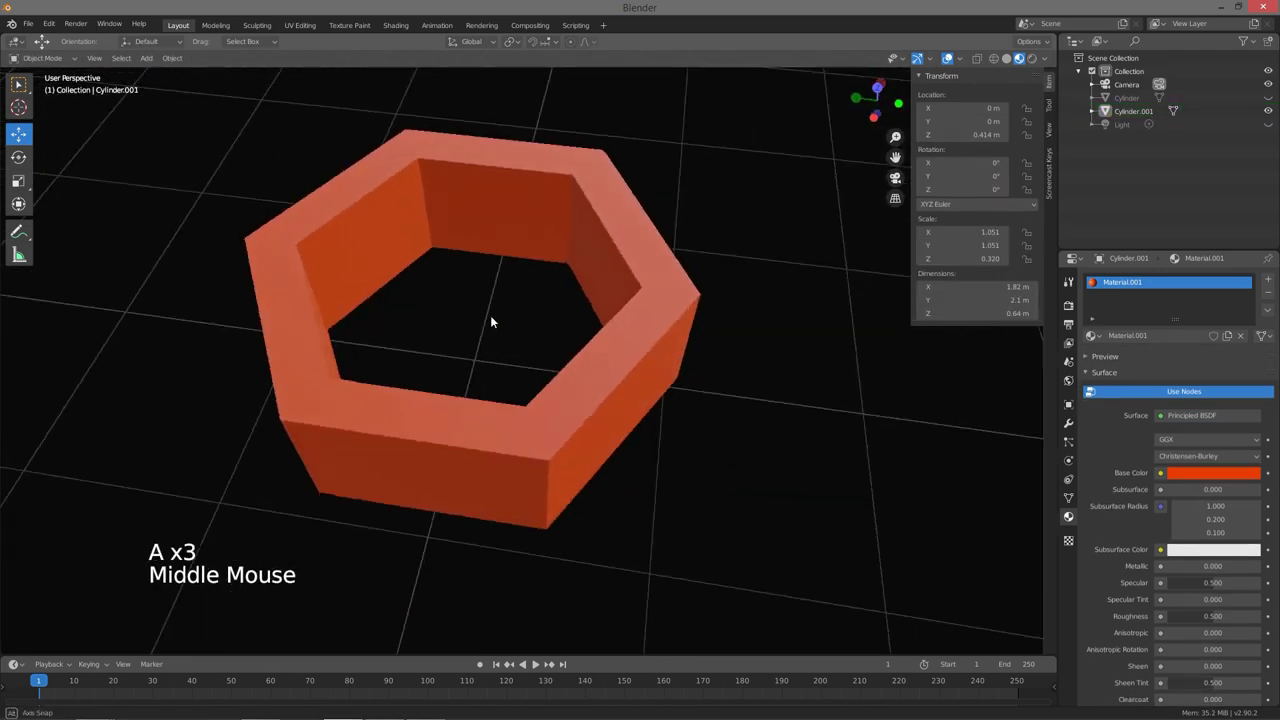
pyautogui.middleClick(471, 331)
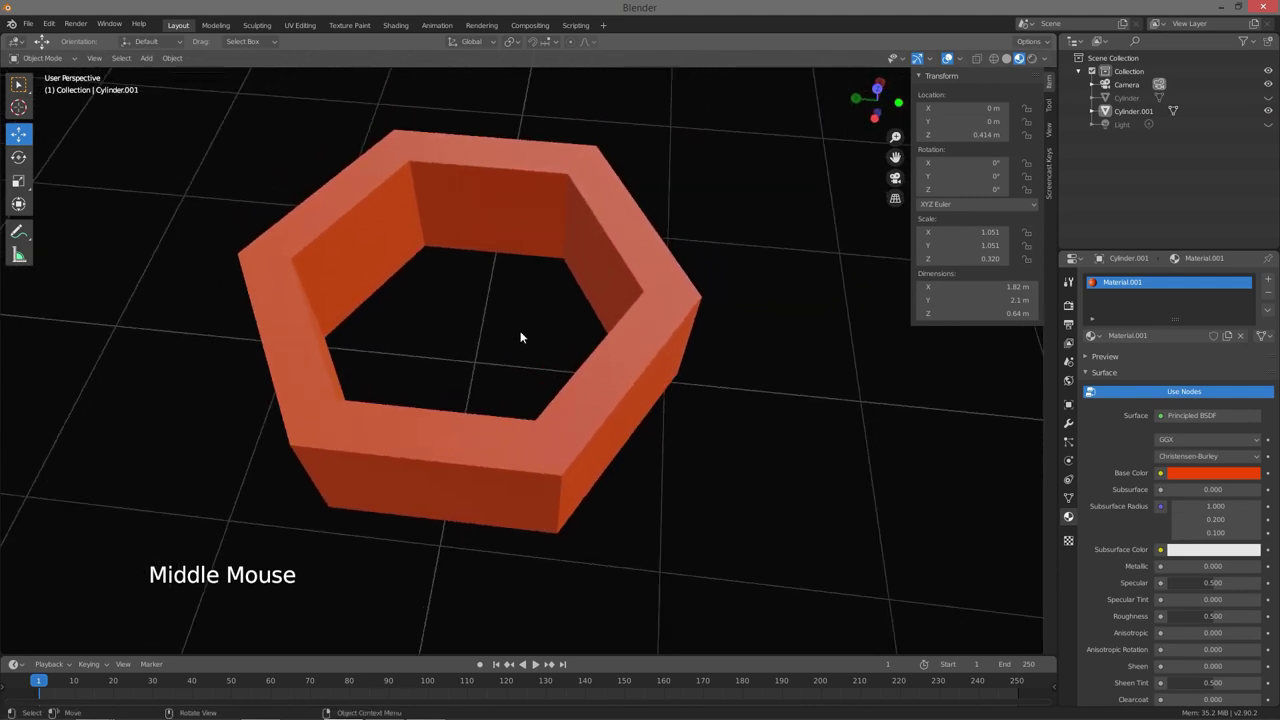
pyautogui.middleClick(500, 337)
pyautogui.middleClick(513, 375)
pyautogui.middleClick(513, 351)
pyautogui.middleClick(522, 346)
pyautogui.middleClick(509, 352)
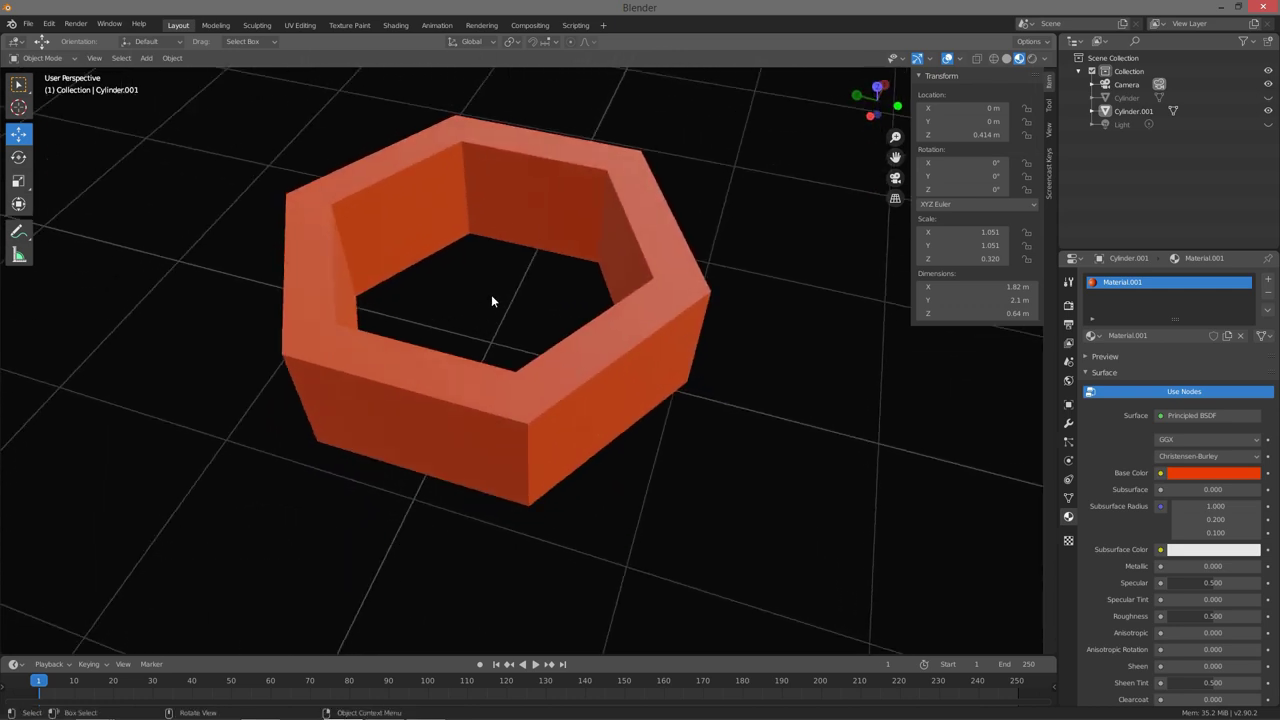